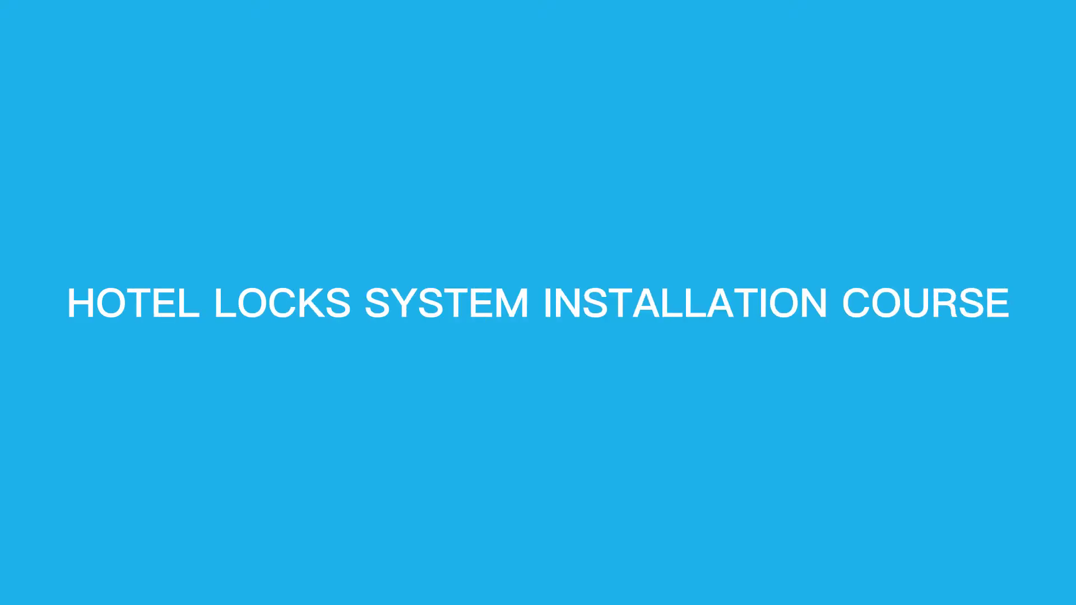
- Accept the default Start Menu folder and run the Smart Locks System installation to completion
key(ctrl+f)
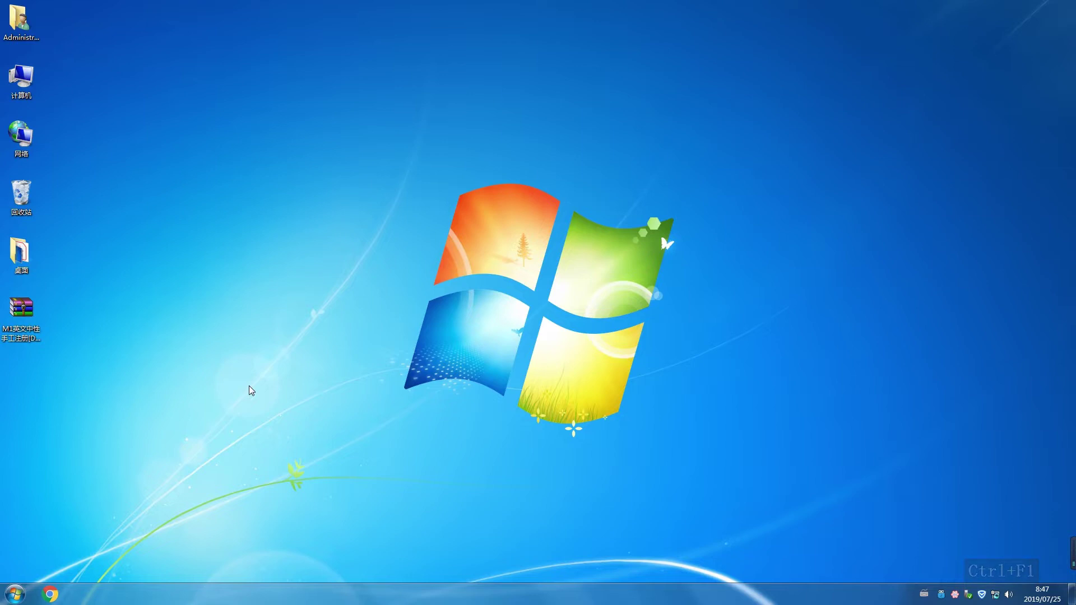
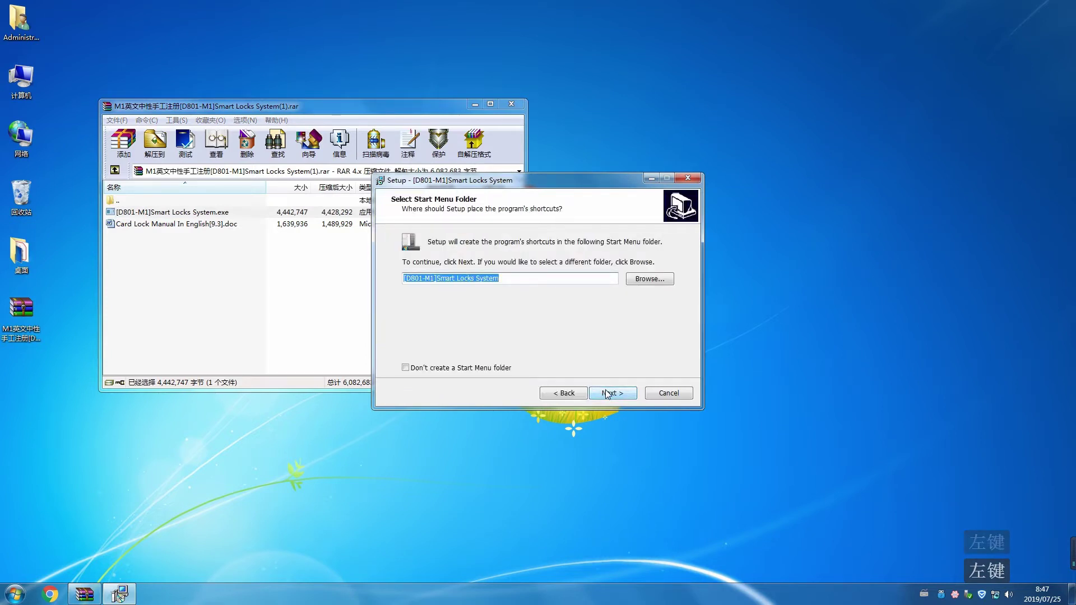
click(609, 393)
click(609, 393)
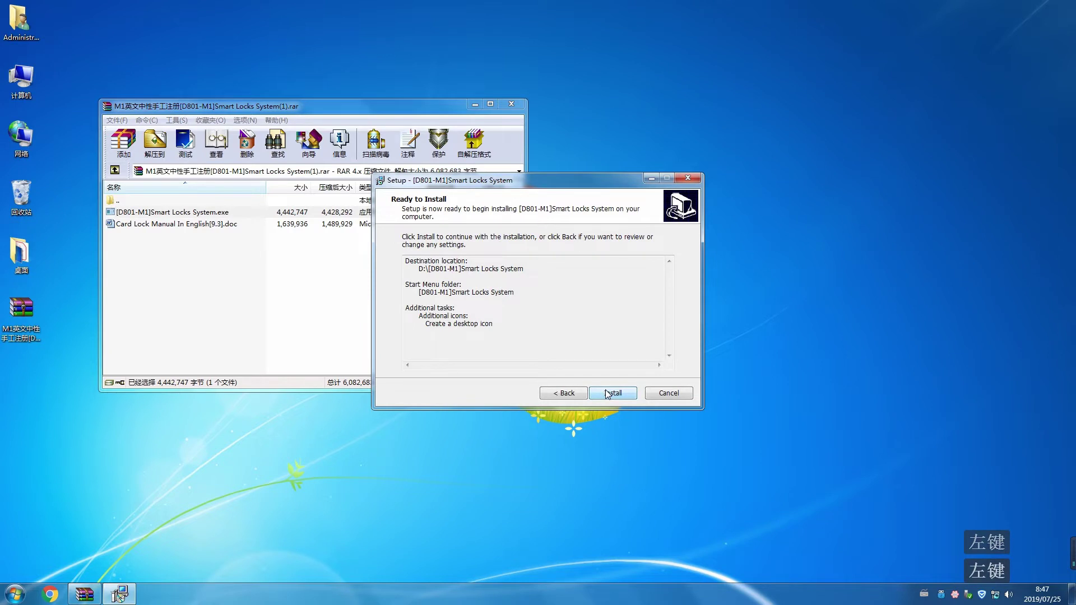
click(609, 392)
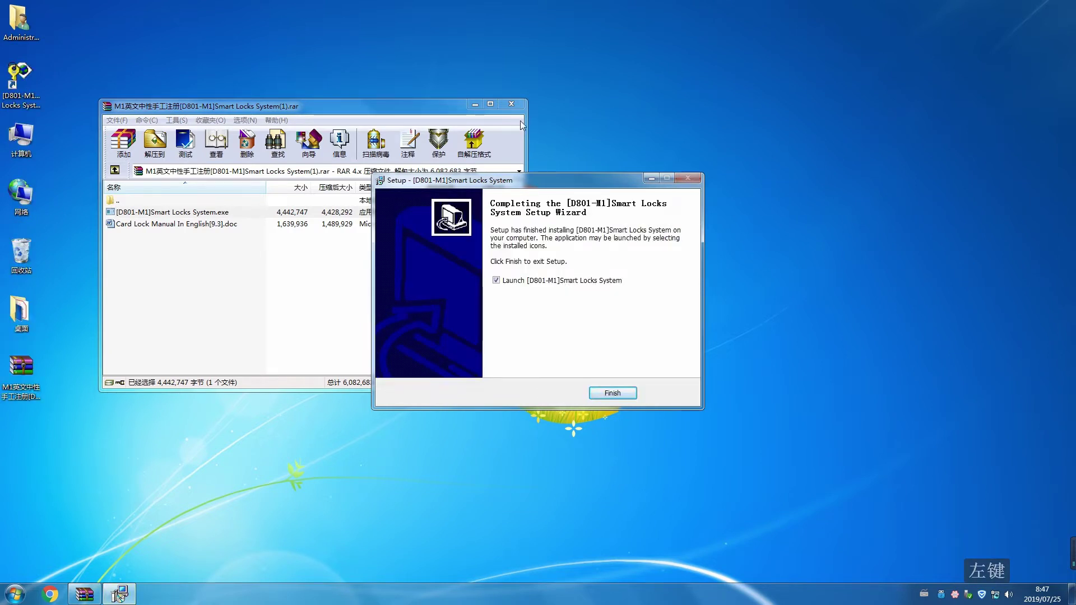
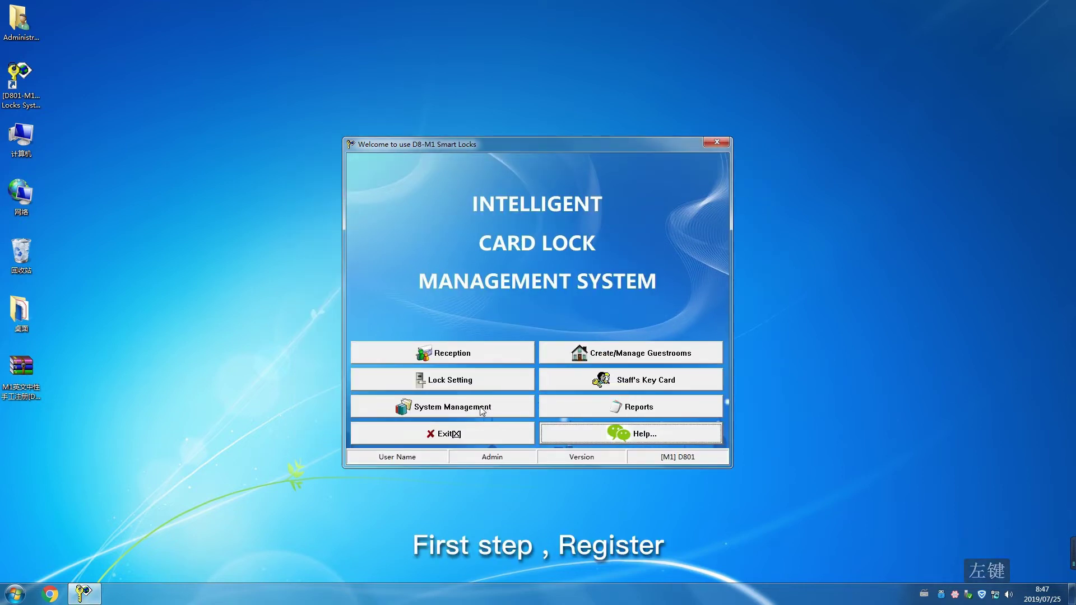
- Register the software offline via System Management > Registration and acknowledge success
click(478, 409)
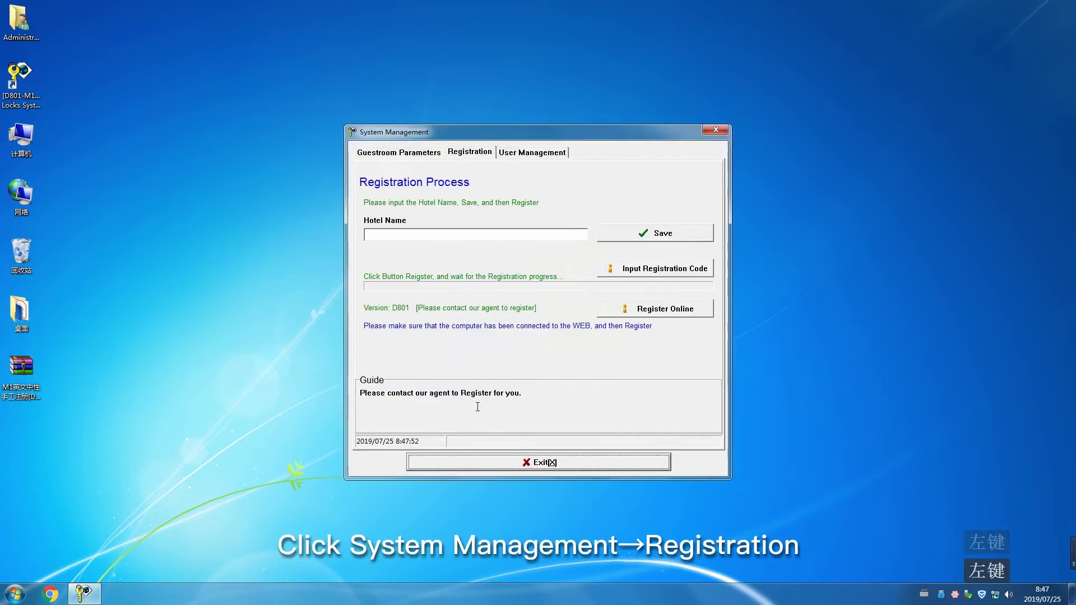
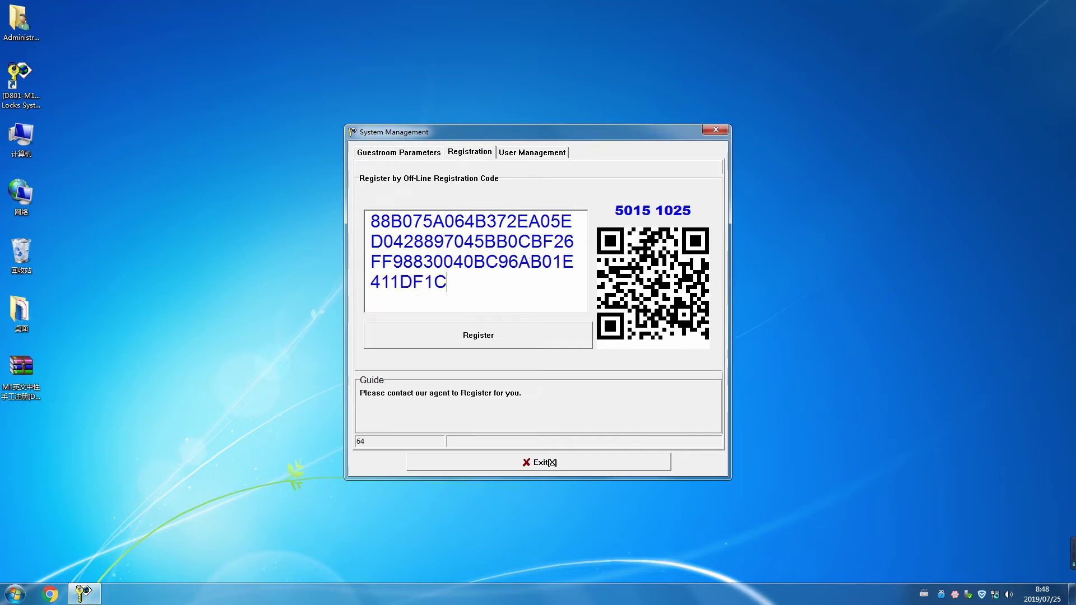
click(523, 332)
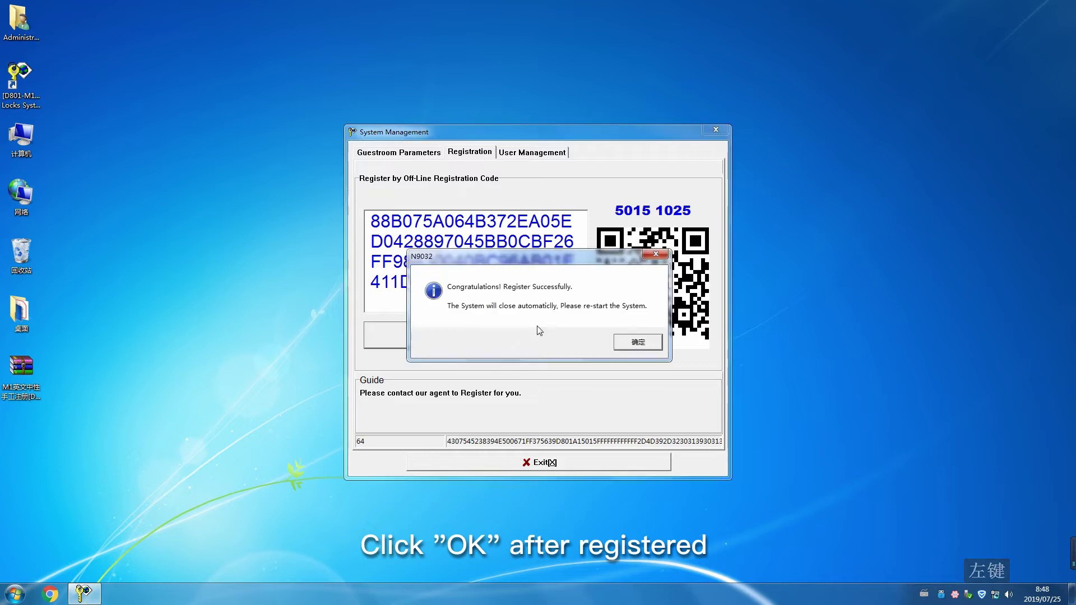
click(618, 339)
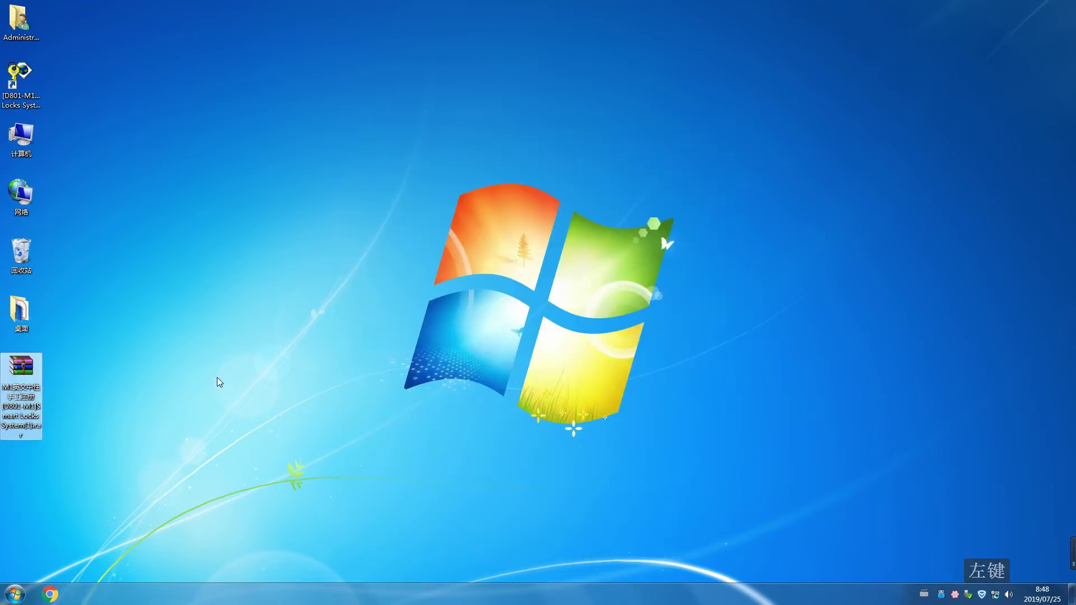
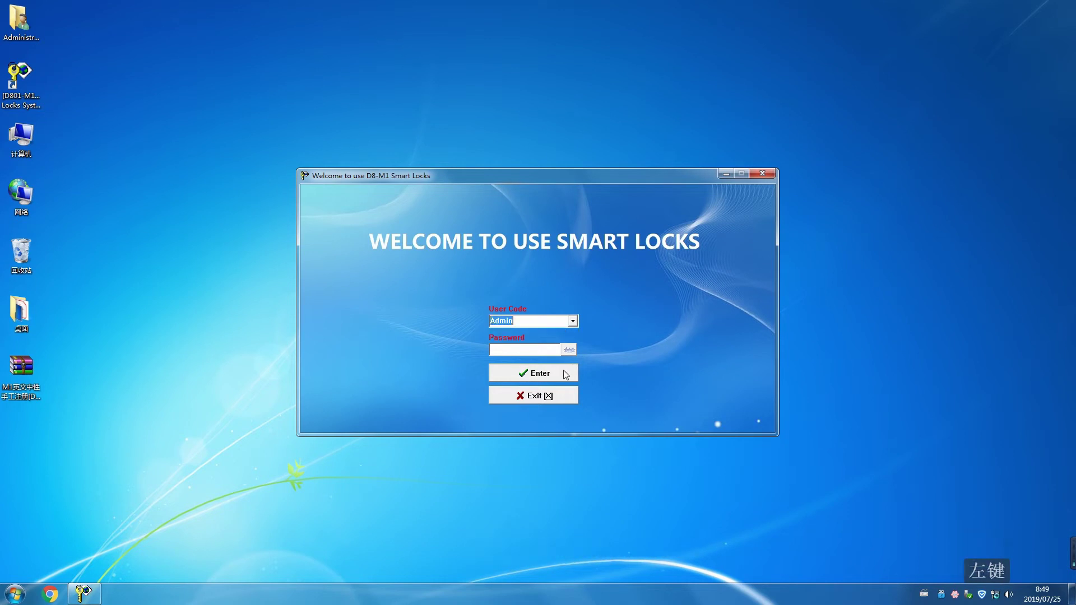
click(565, 373)
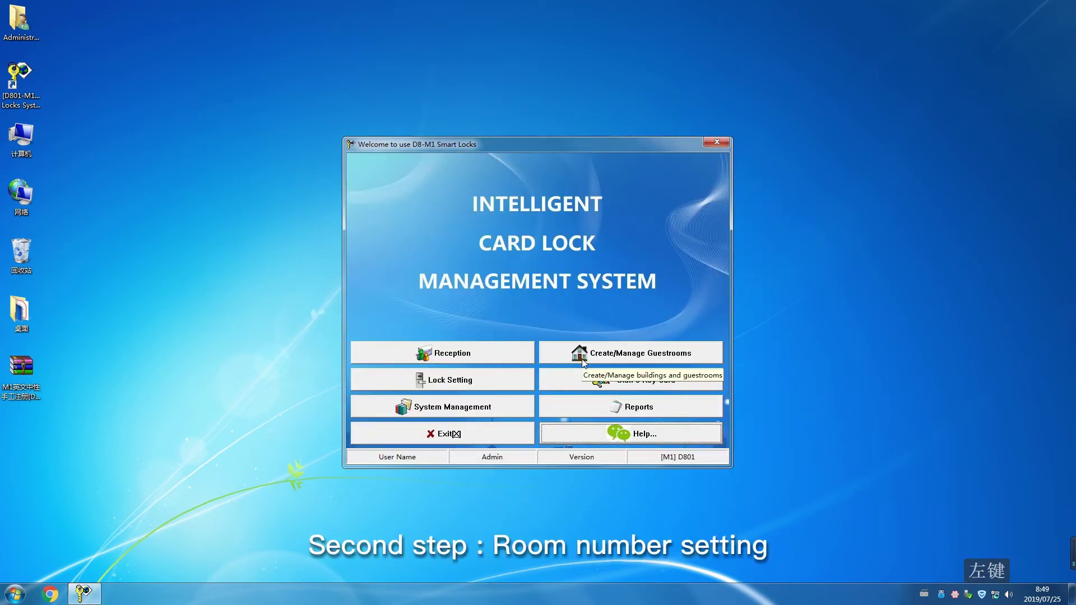
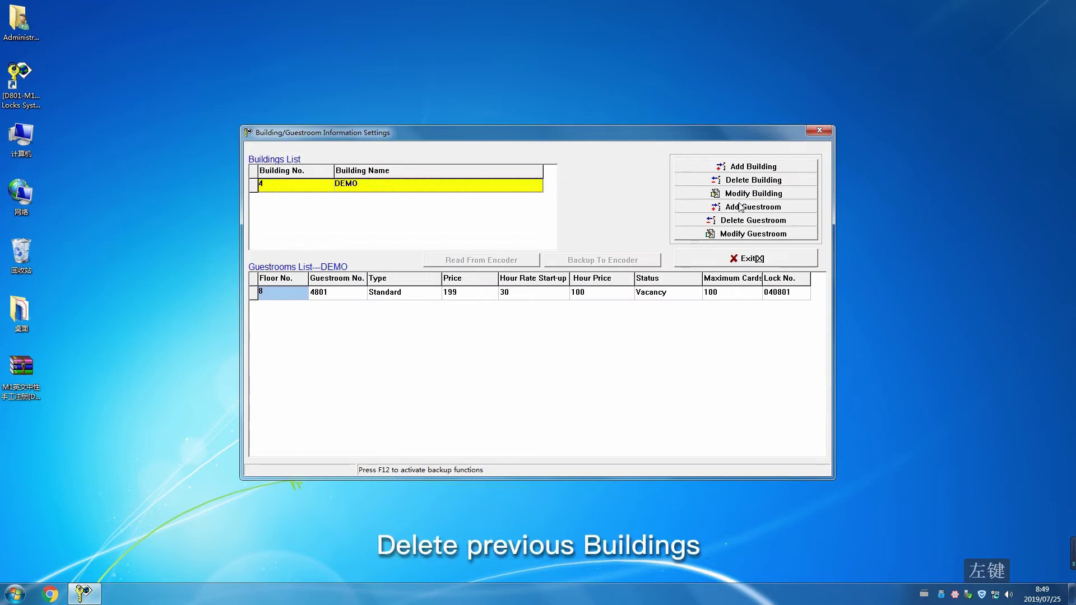
- Delete the DEMO building and add building number 1 named a
click(743, 184)
click(591, 342)
click(591, 338)
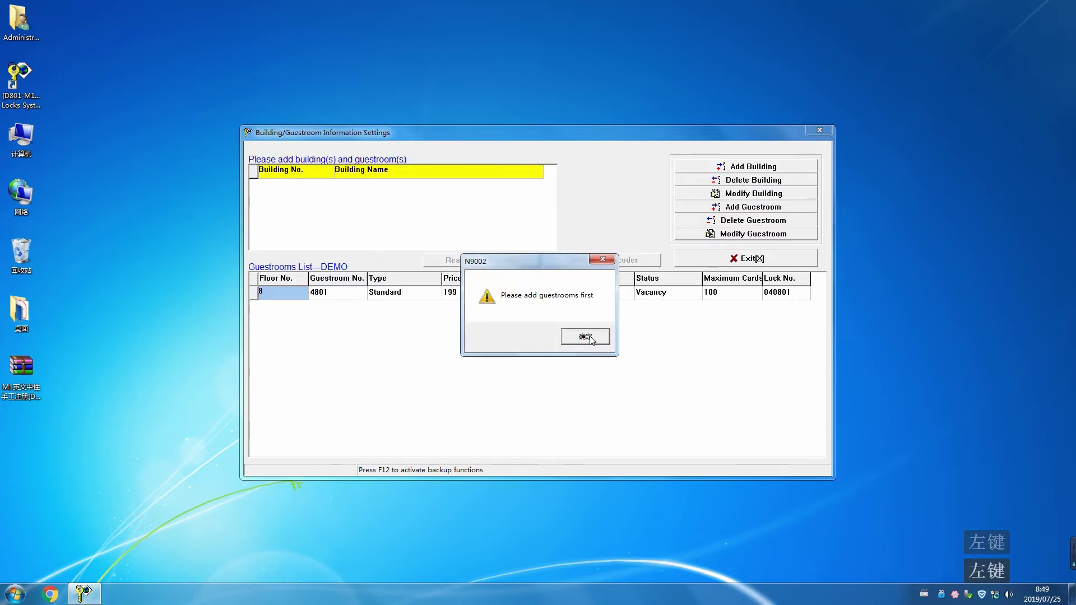
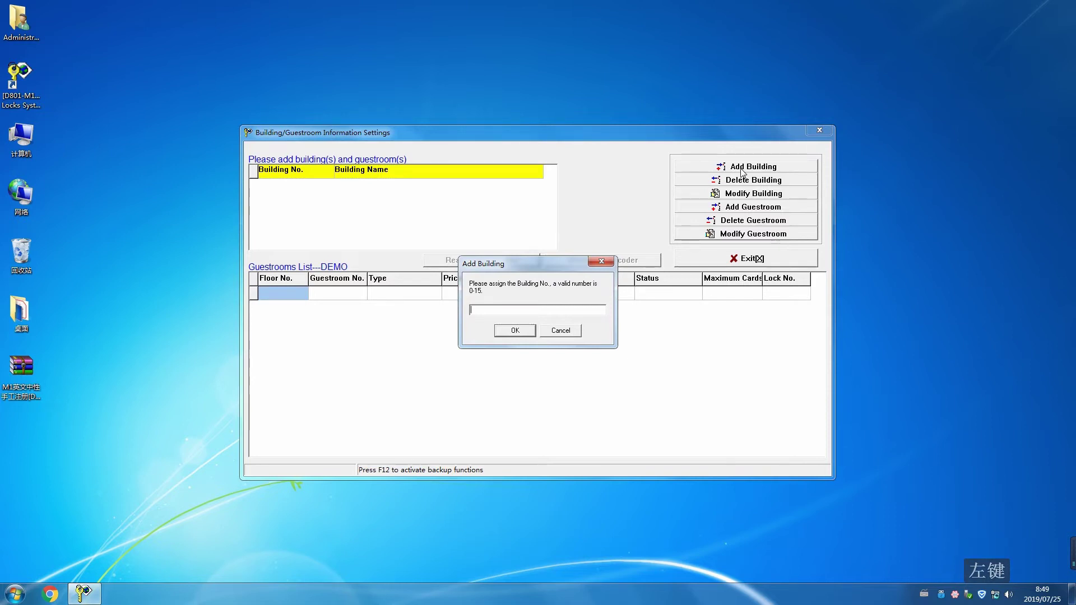
key(Return)
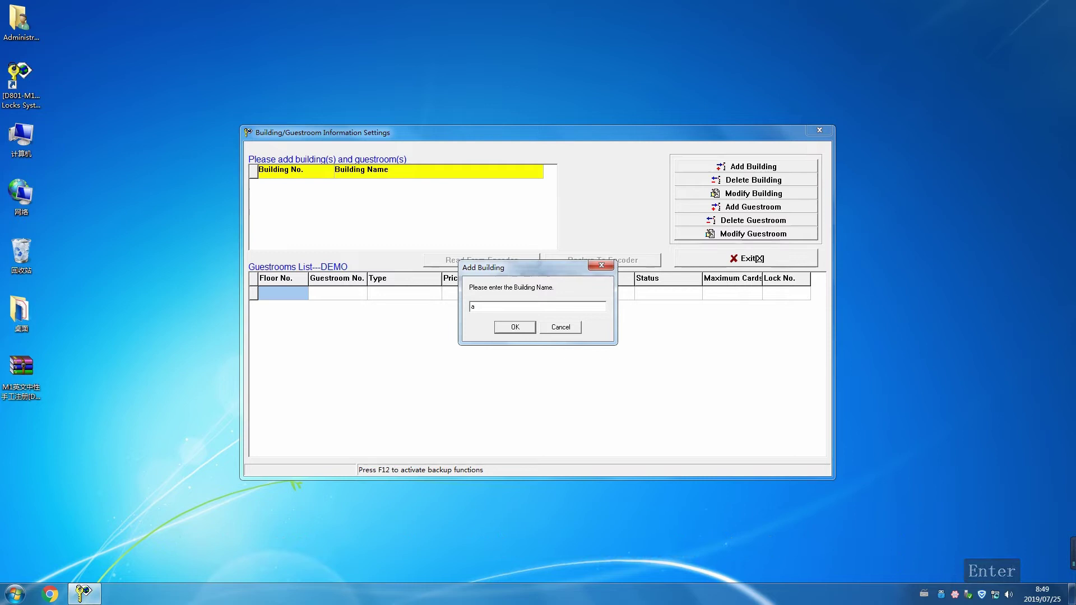
key(Return)
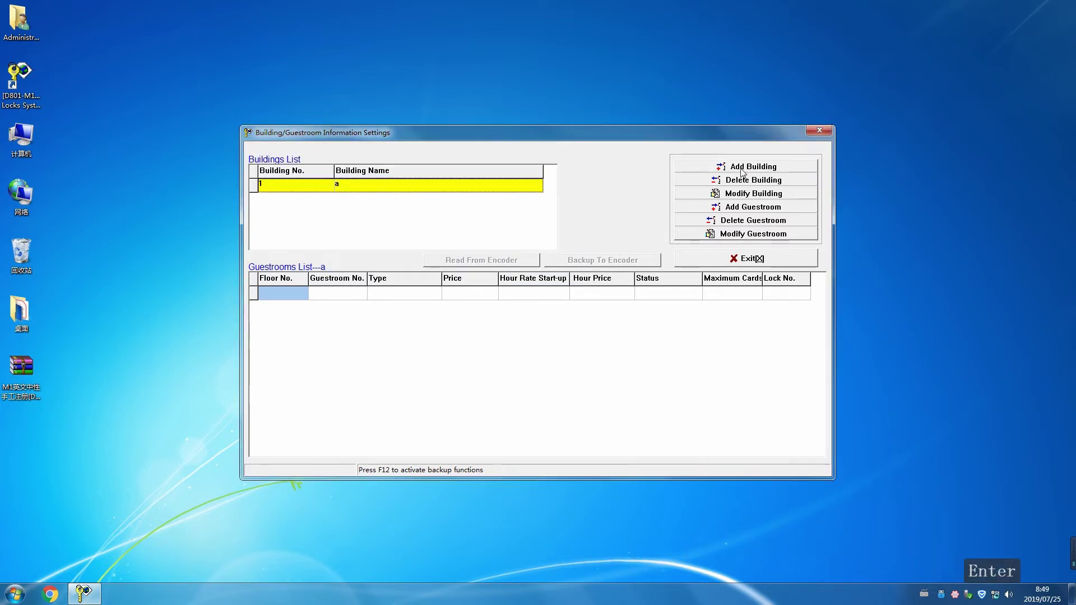
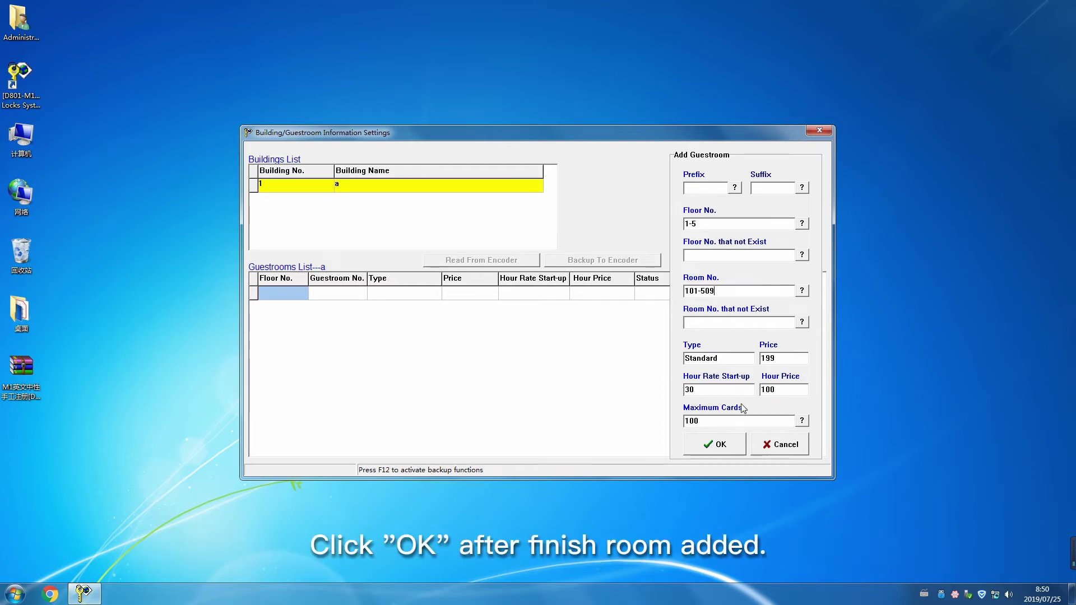
- Create Standard rooms 101–509 on floors 1–5 at price 199 and close the entry panel
click(727, 441)
click(600, 343)
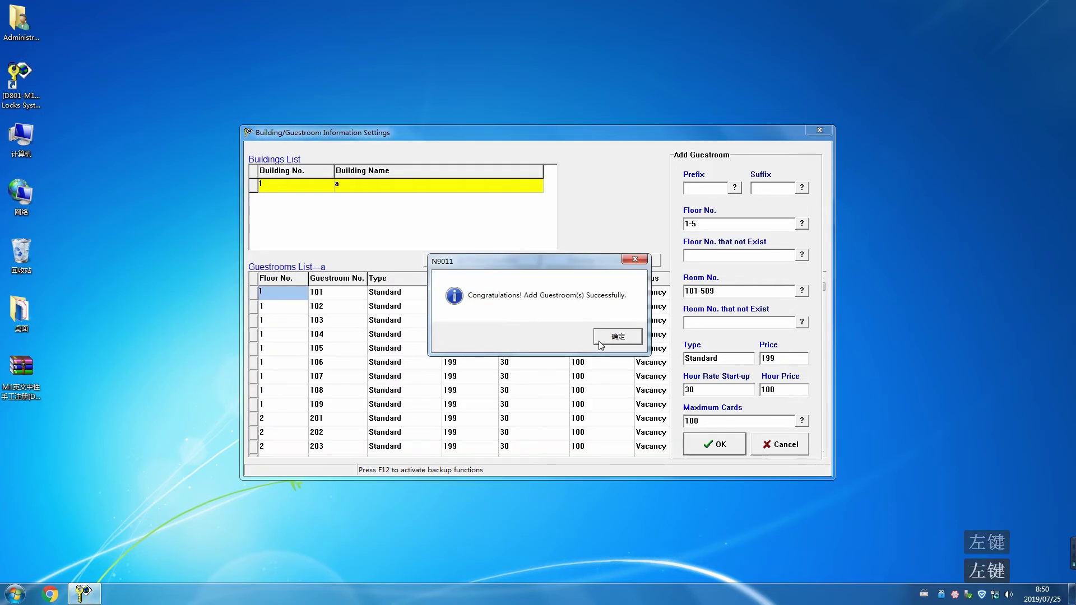
click(600, 343)
click(768, 445)
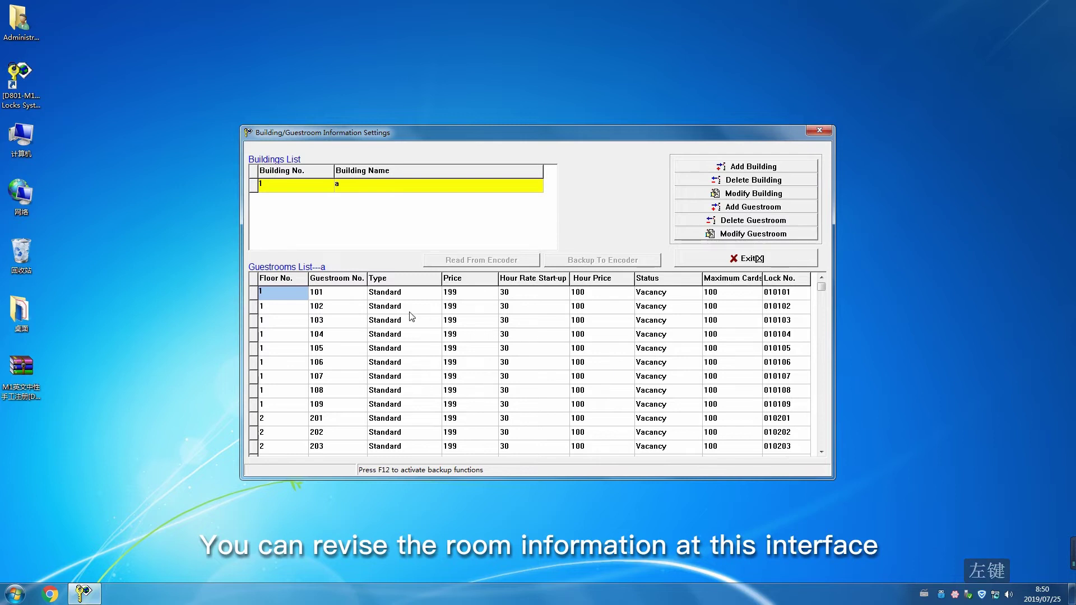
- Renumber room 101 to 666, keeping its type Standard
double_click(344, 296)
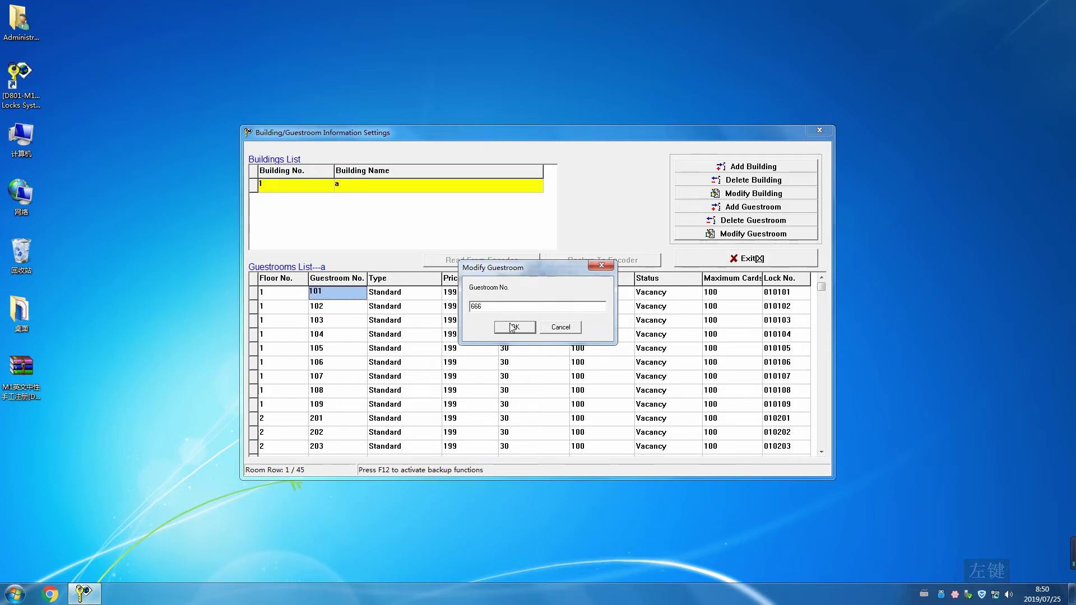
click(513, 326)
click(419, 298)
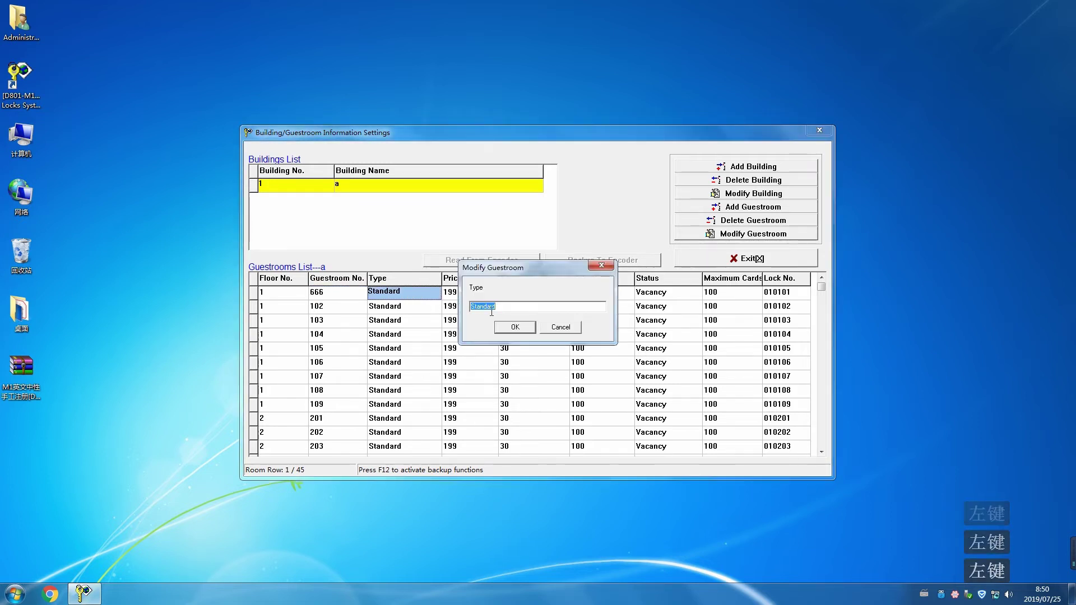
click(533, 324)
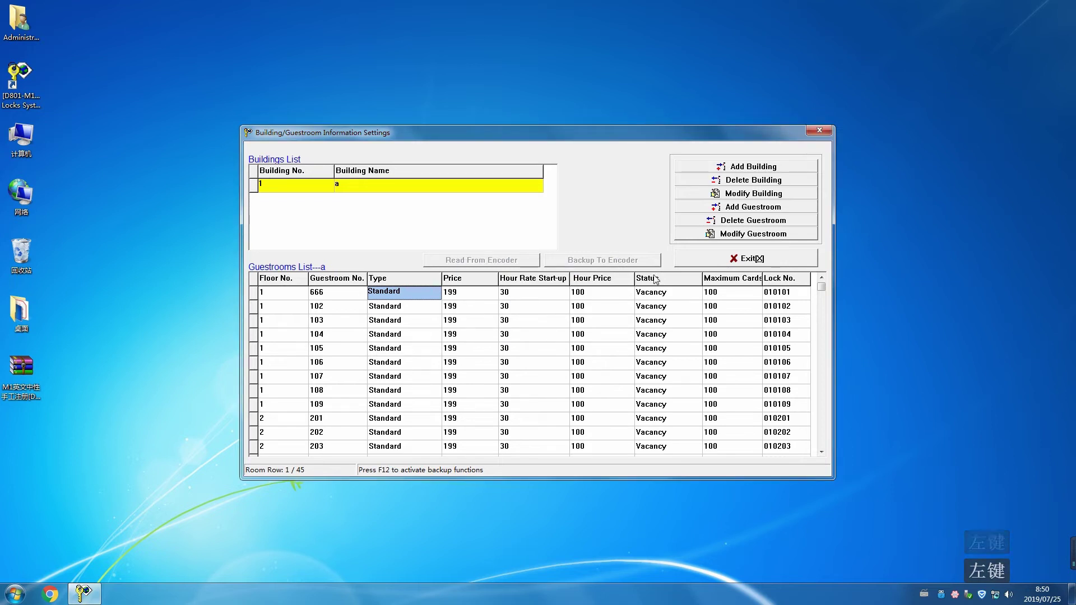
- In Lock Setting, issue a System Card onto the blank encoder card and confirm success
click(699, 268)
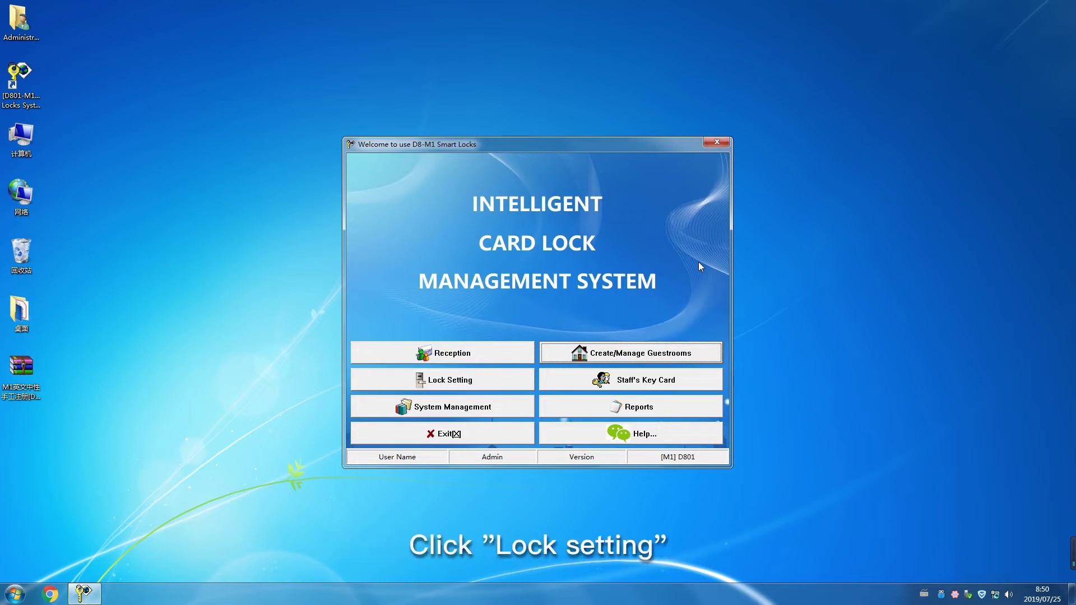
click(485, 380)
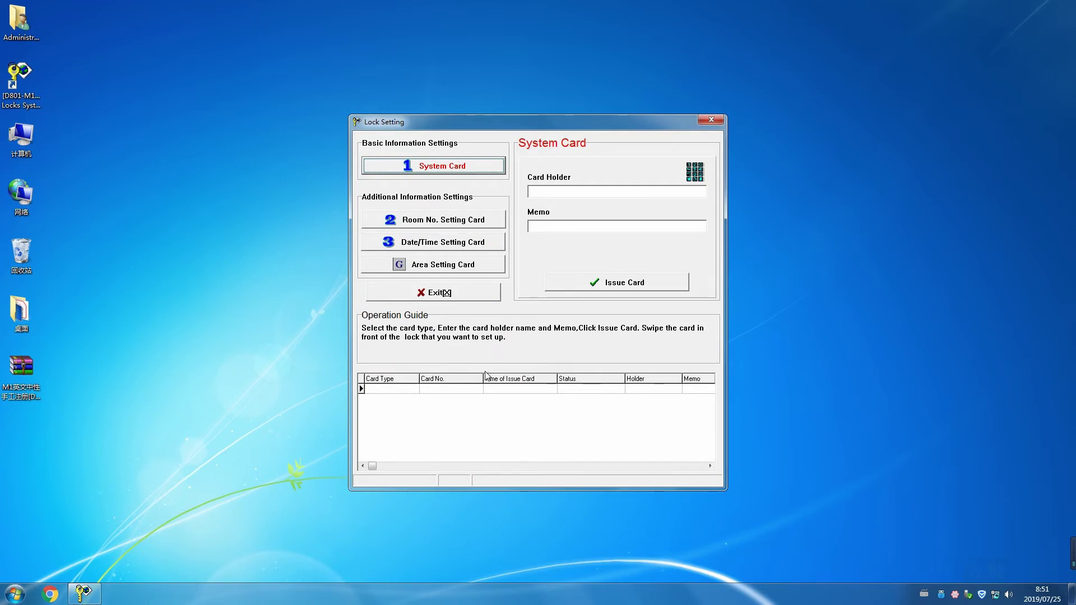
click(522, 389)
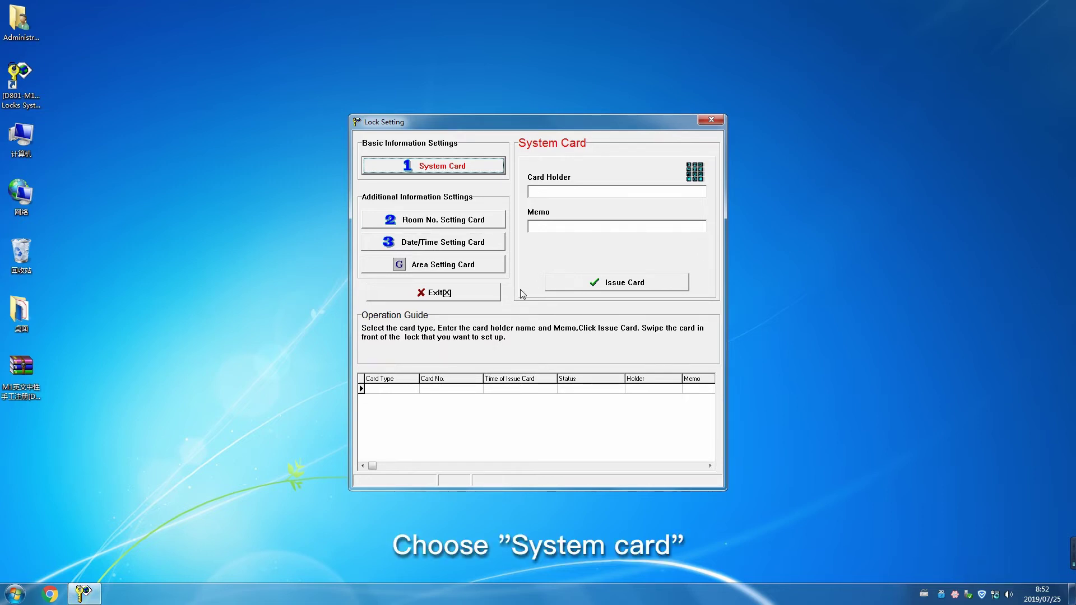
click(455, 173)
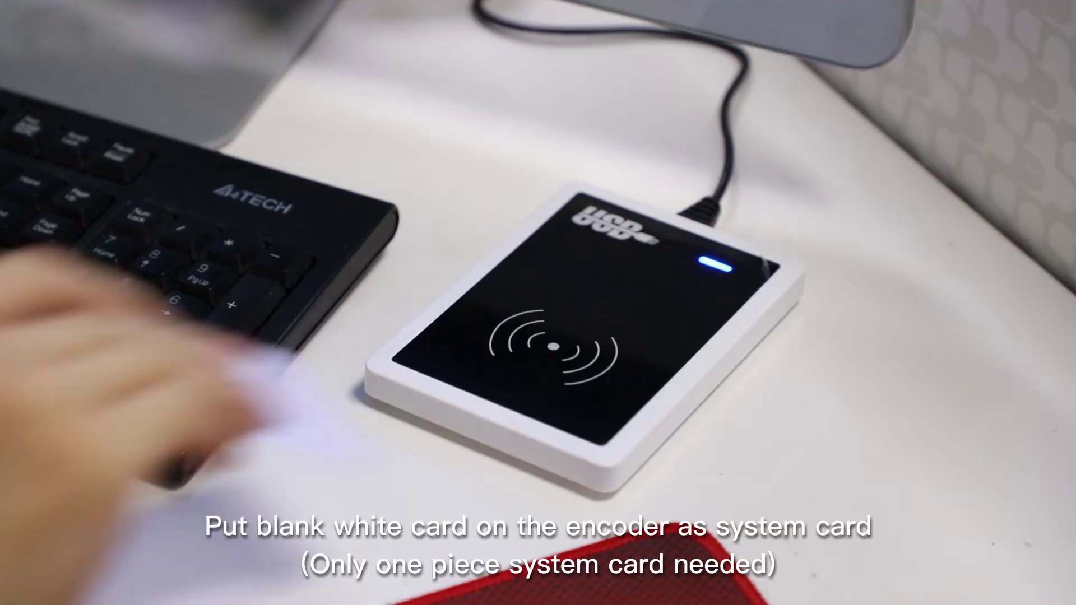
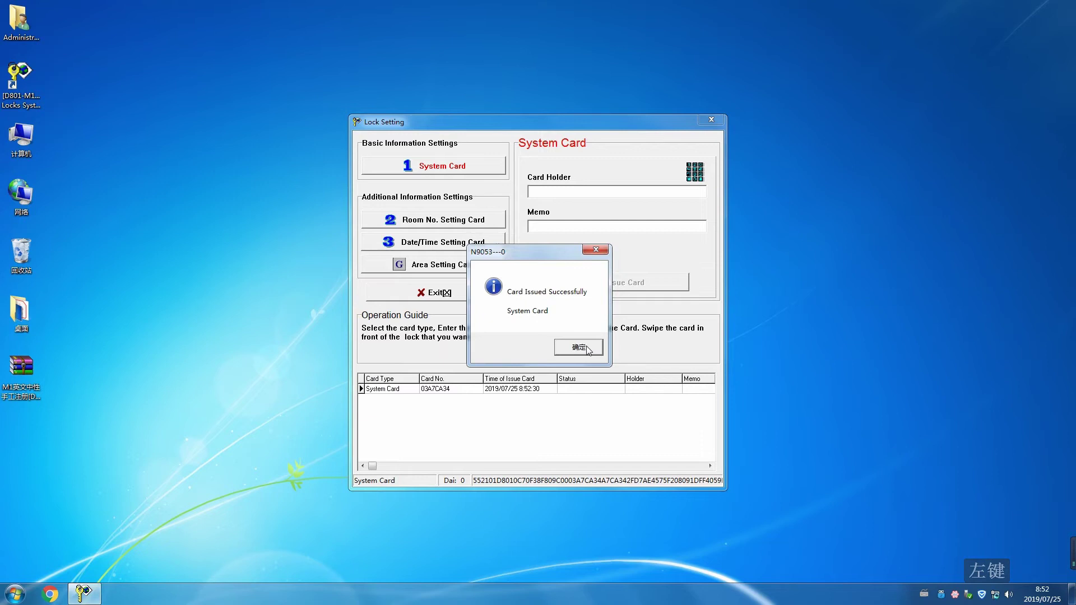
click(587, 348)
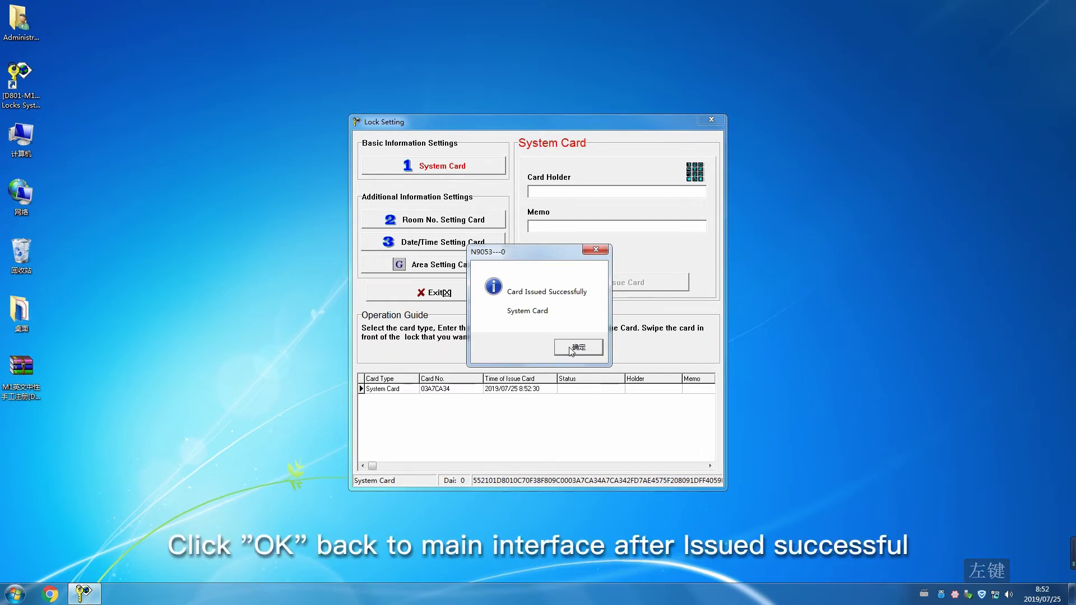
click(571, 350)
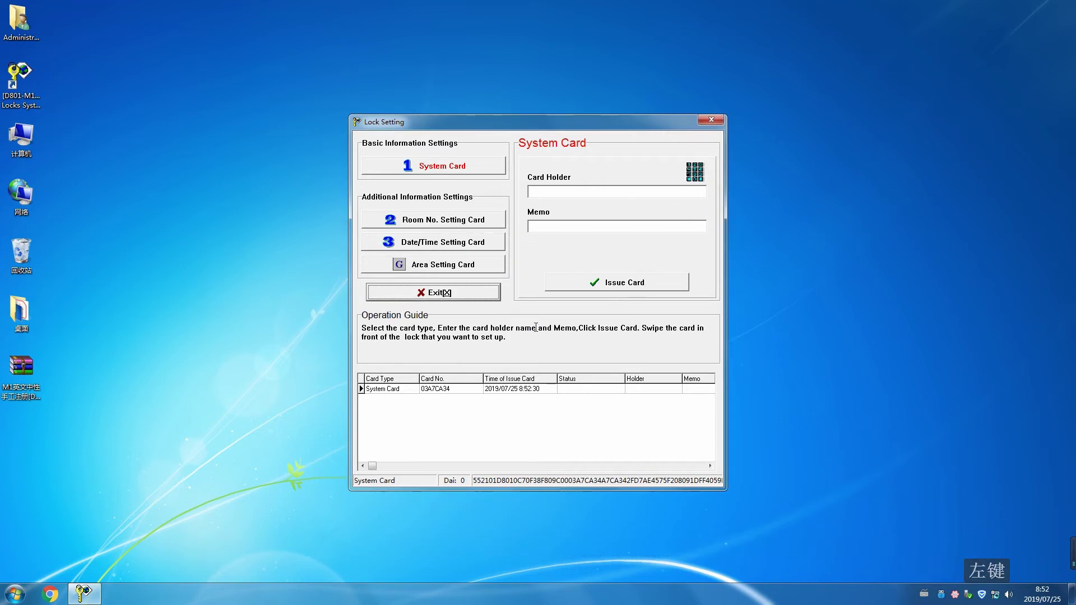
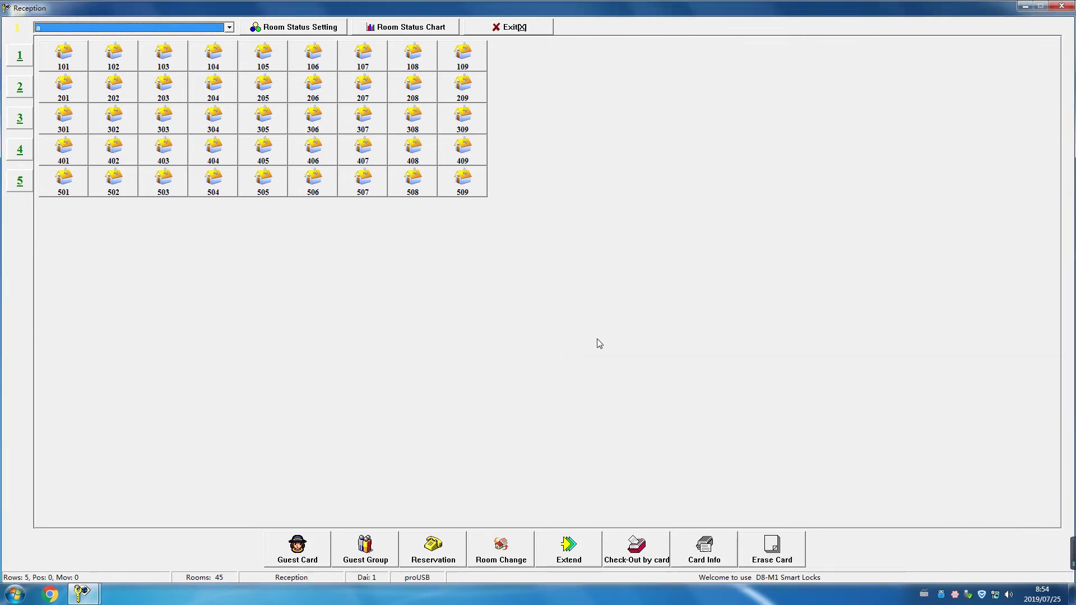
- Set room 101's check-in guest card to expire 2019/07/29 at 12:00 (4 days)
click(75, 65)
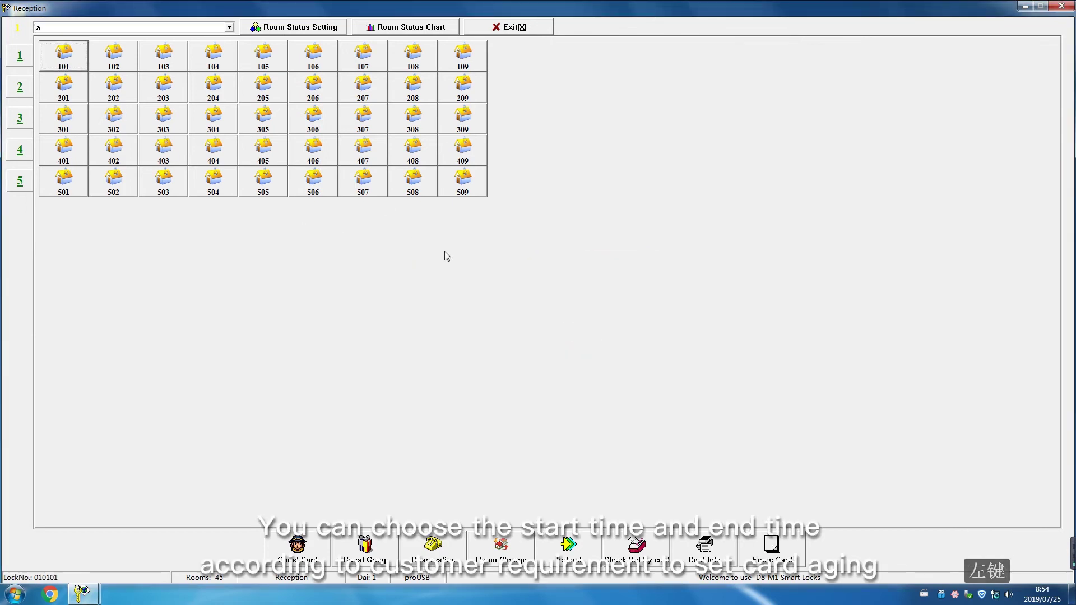
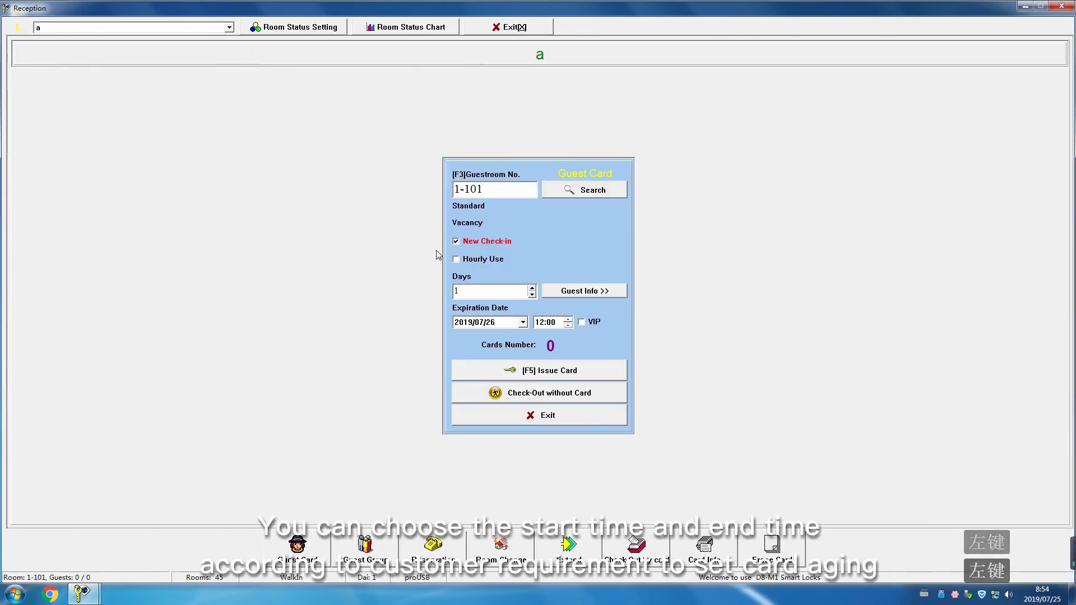
click(525, 326)
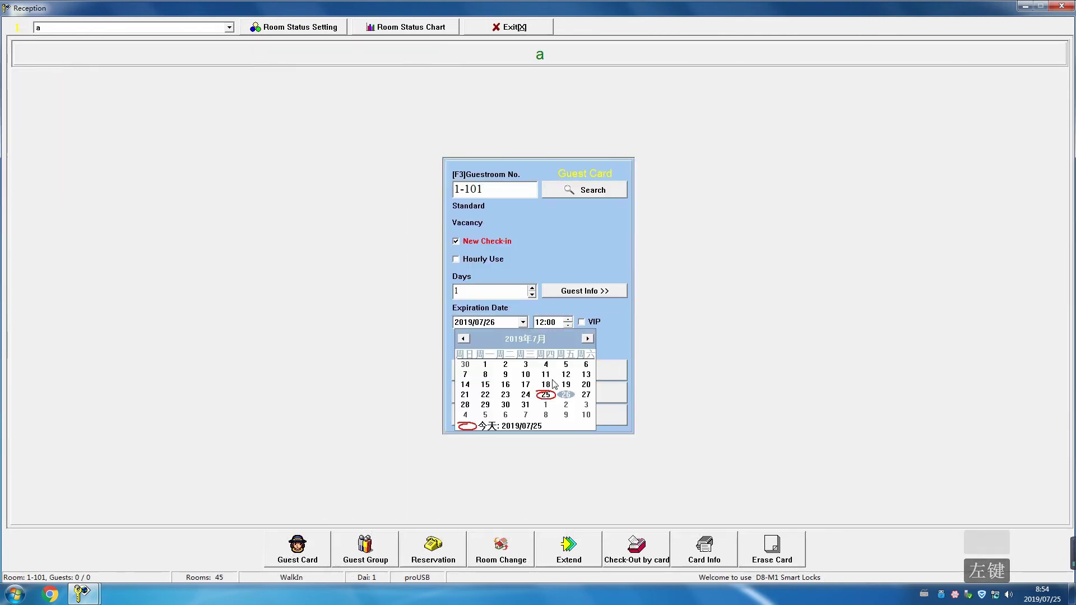
click(585, 344)
click(489, 369)
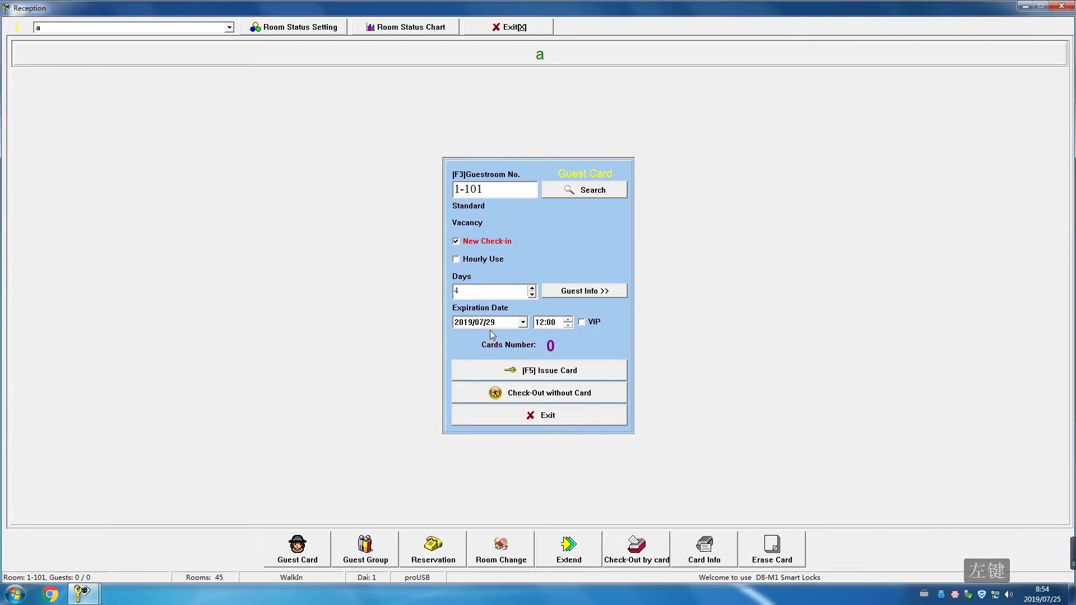
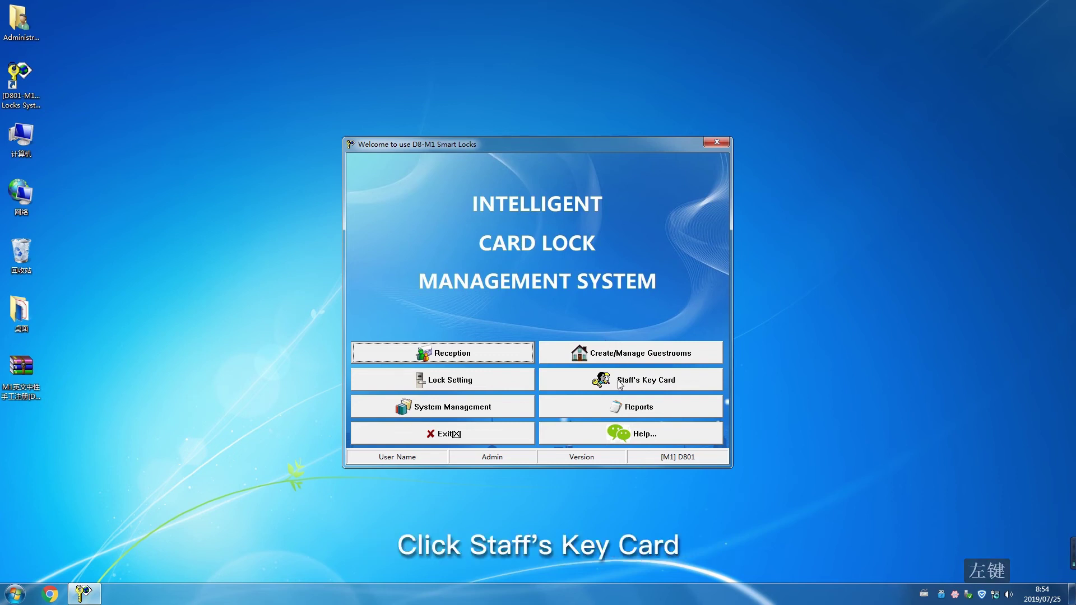
- From Staff's Key Card, issue a Master Card valid until 2020/07/24, dismissing the invalid-card warning
click(621, 383)
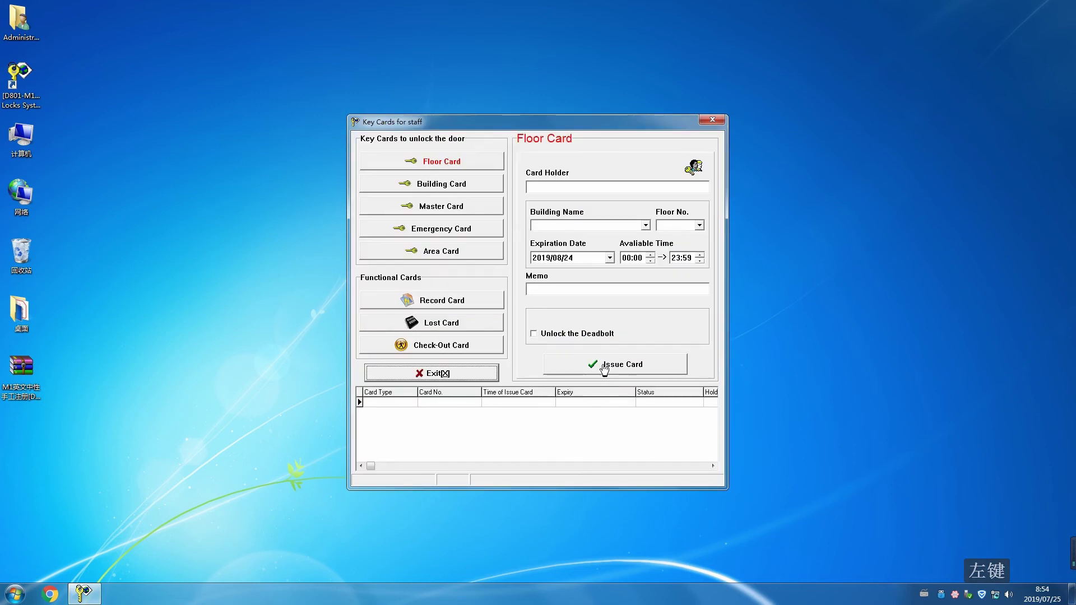
click(468, 209)
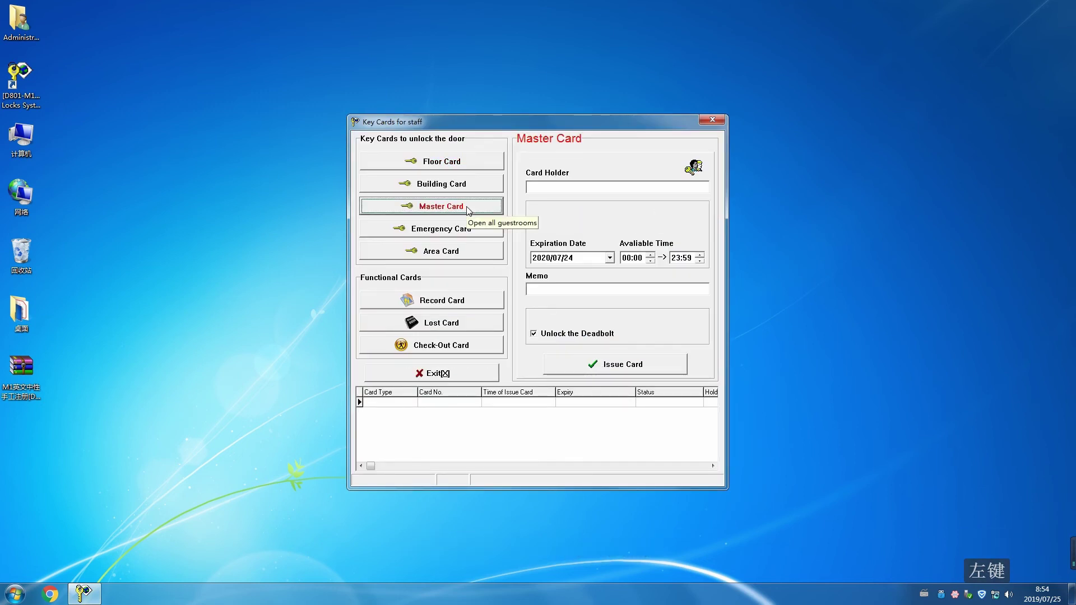
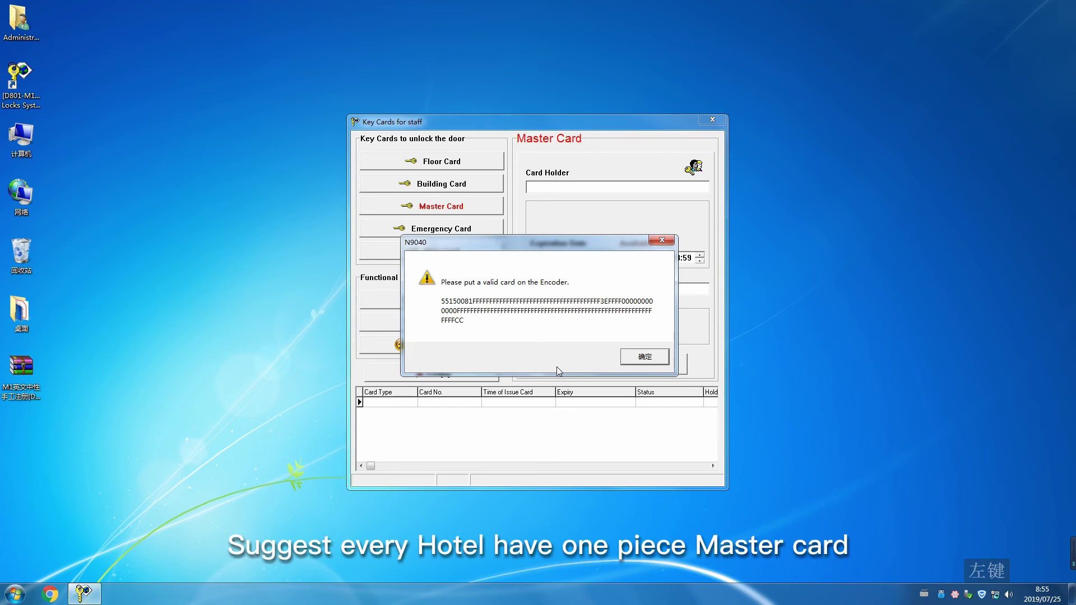
click(633, 362)
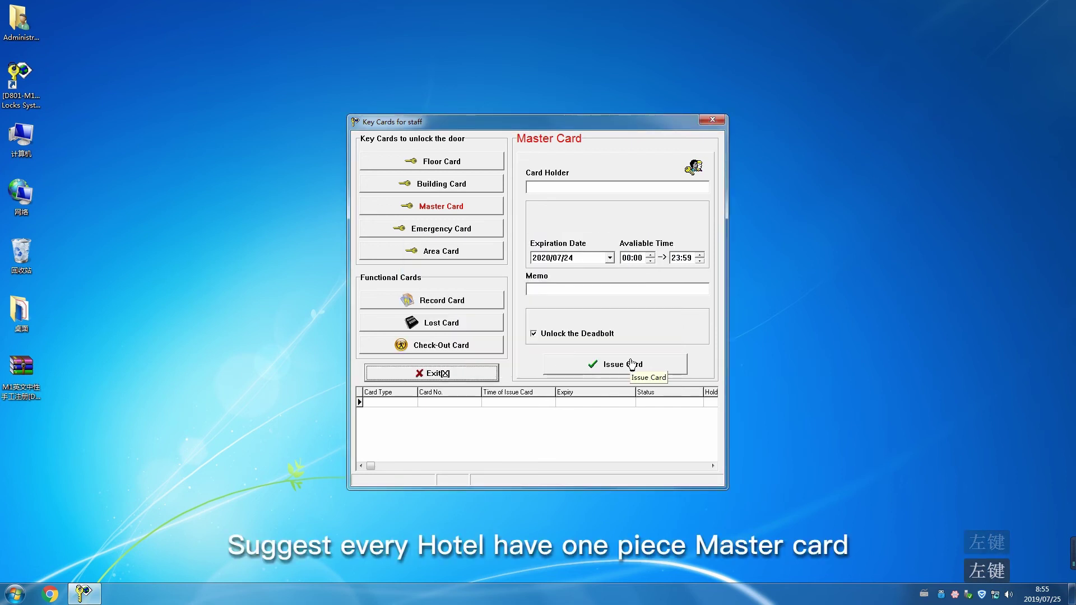
click(489, 376)
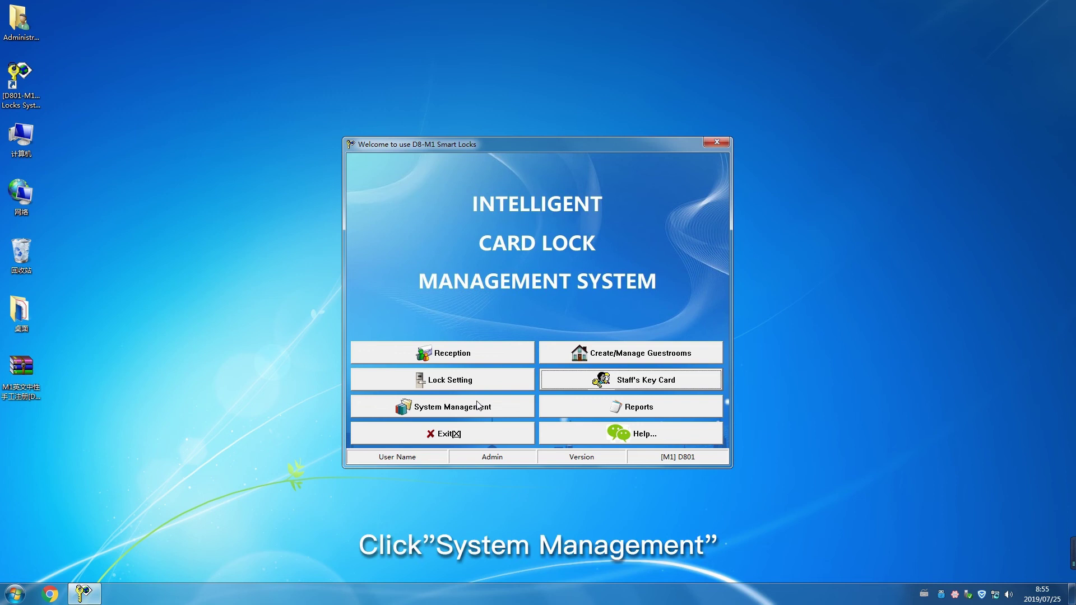
- In User Management, add a Receptionist user with code 11, name 22, memo 333
click(424, 419)
click(531, 157)
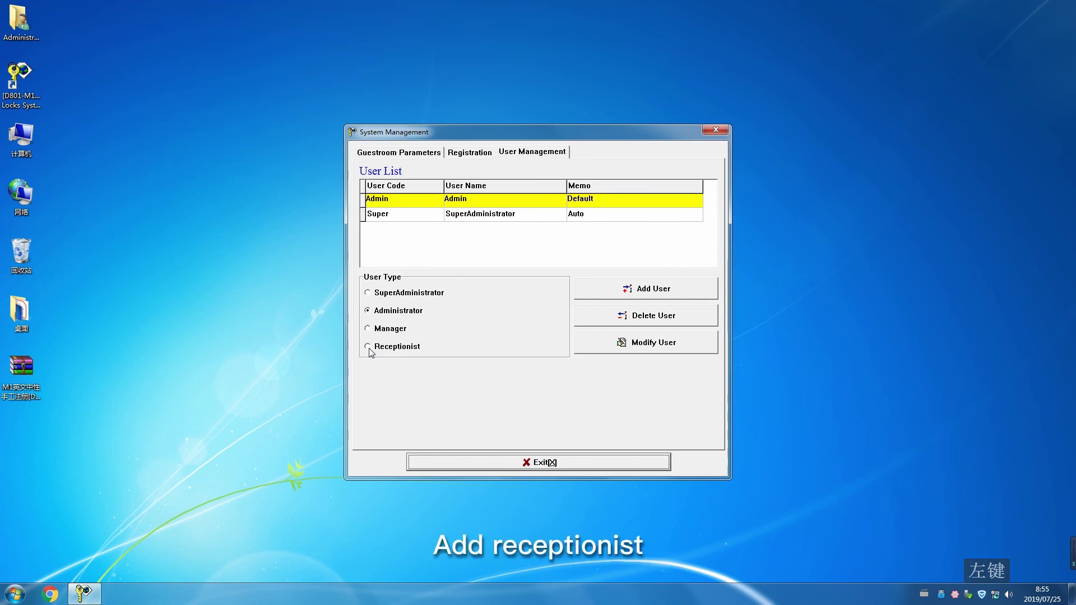
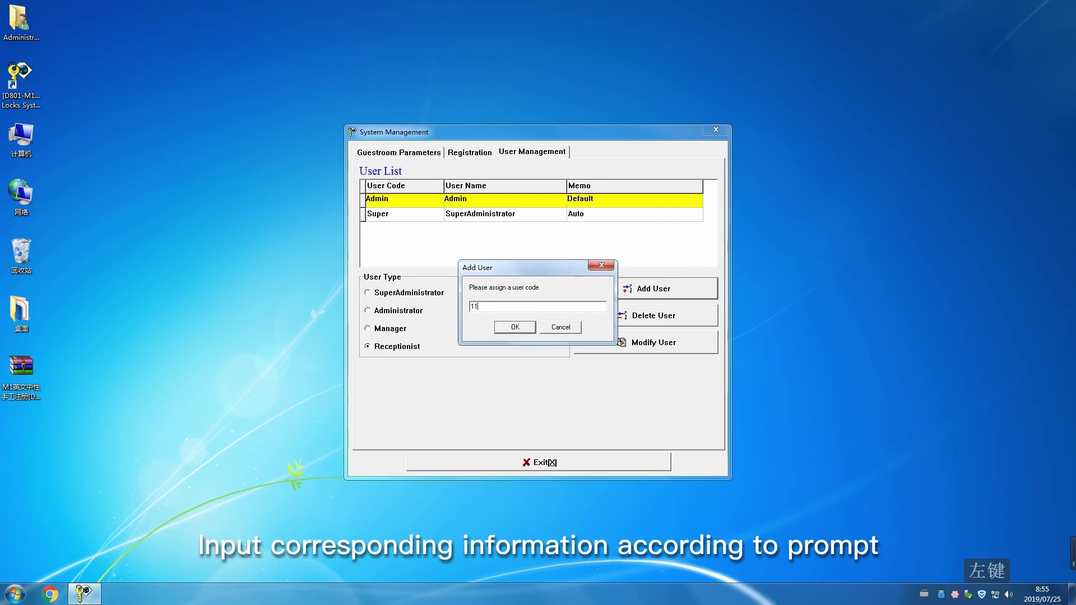
key(Return)
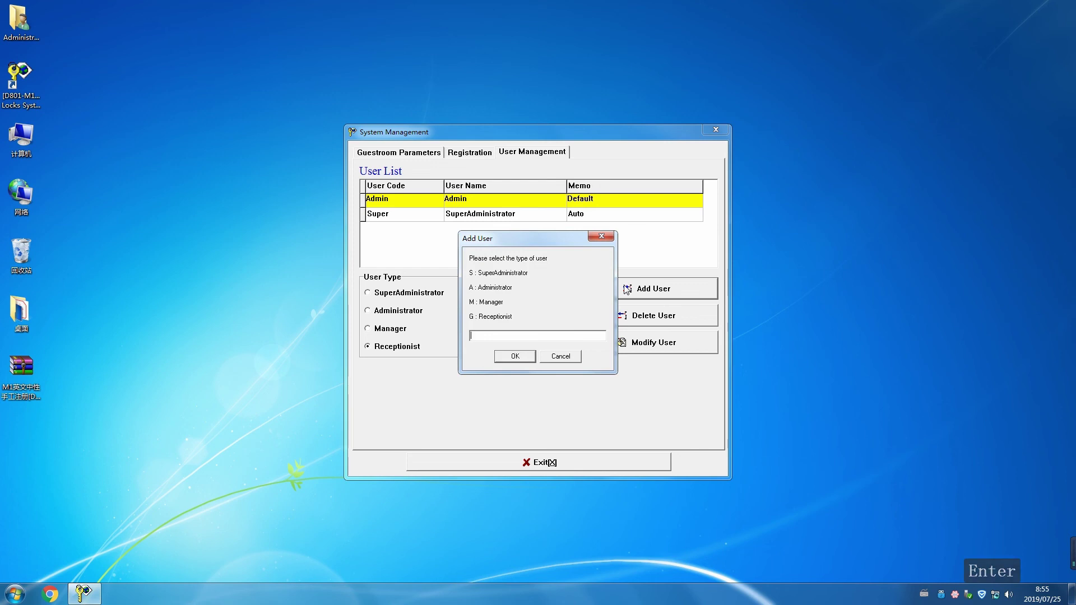
click(528, 358)
click(539, 464)
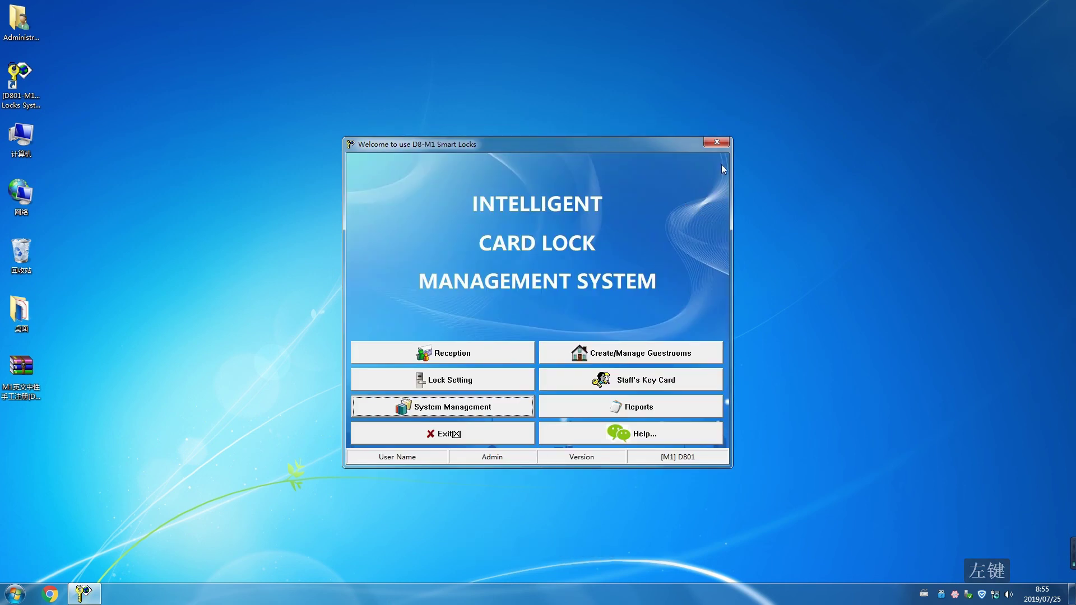
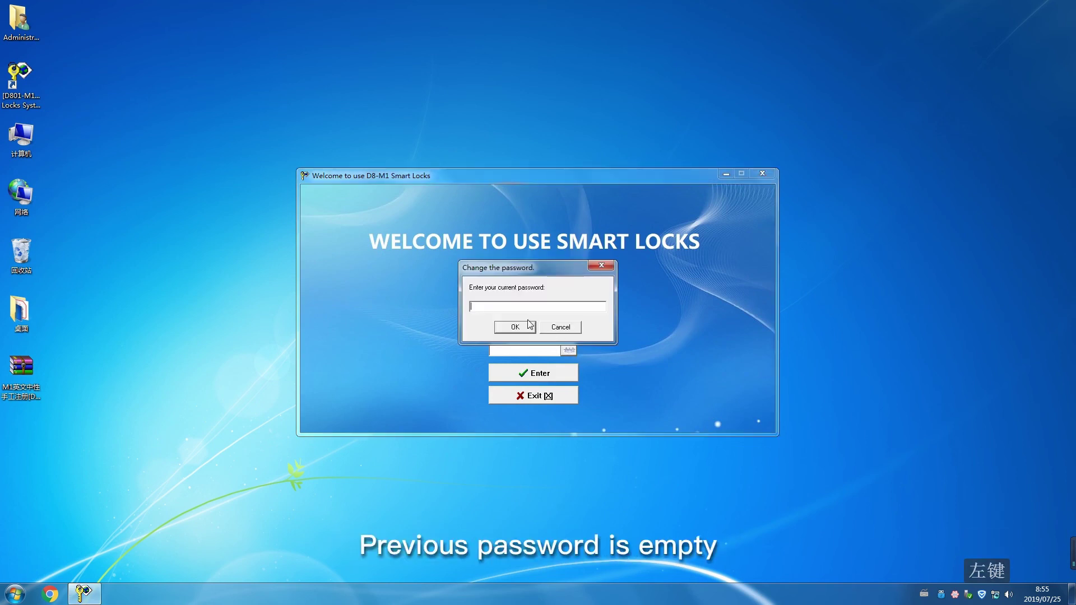
- Confirm the empty current password, set the new password twice, and log in as receptionist user 11
click(529, 329)
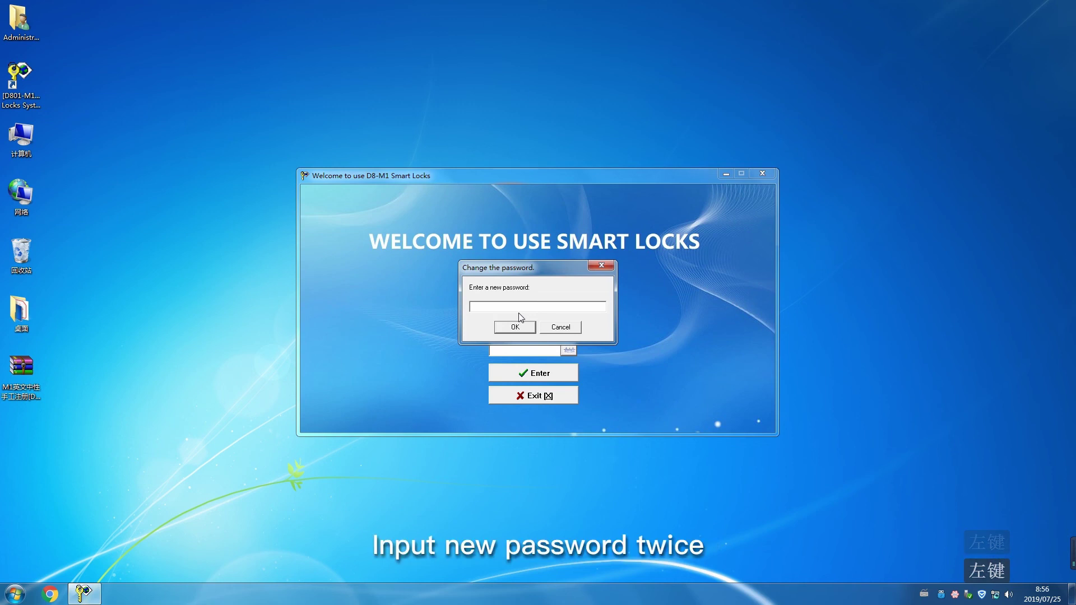
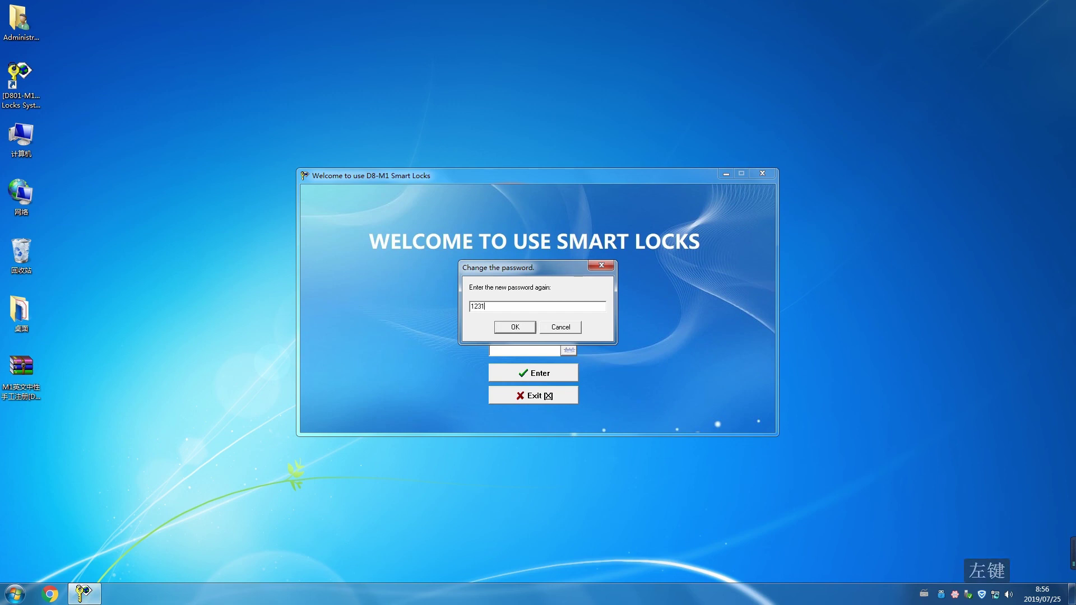
click(511, 332)
click(589, 339)
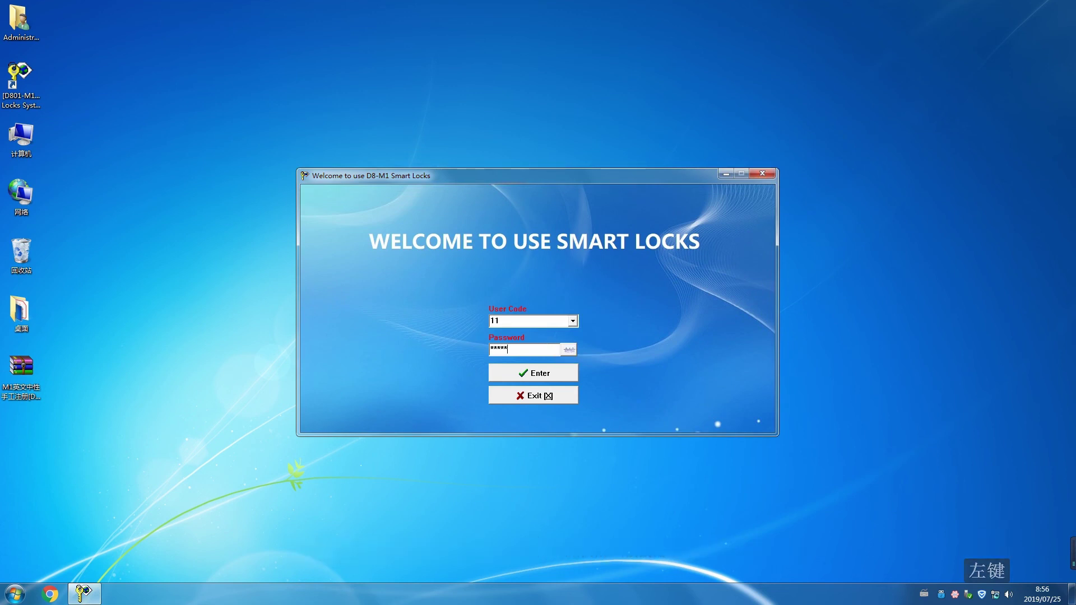
click(550, 369)
click(548, 374)
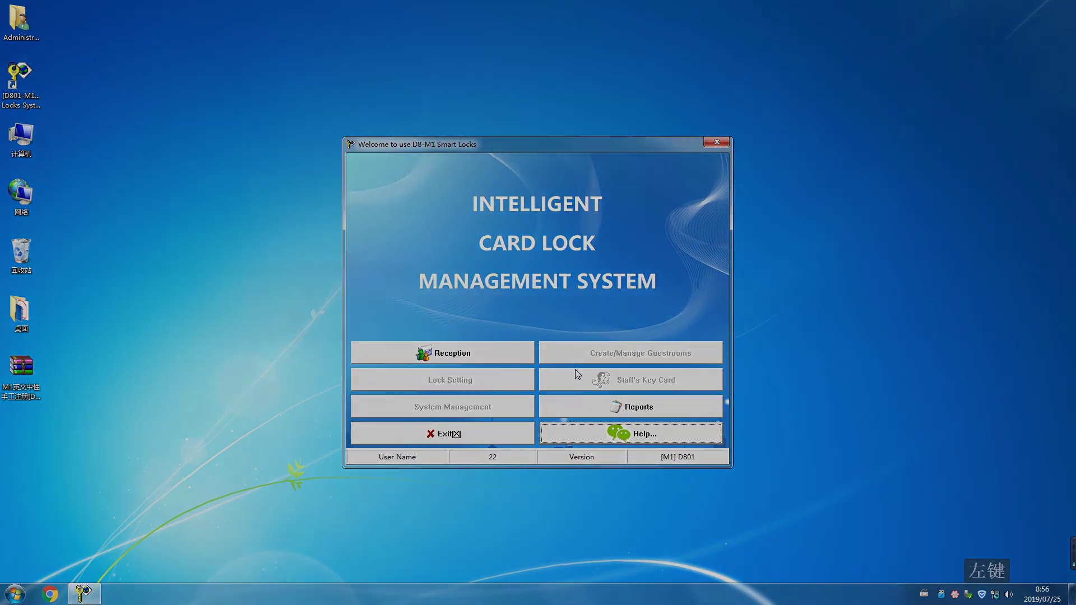